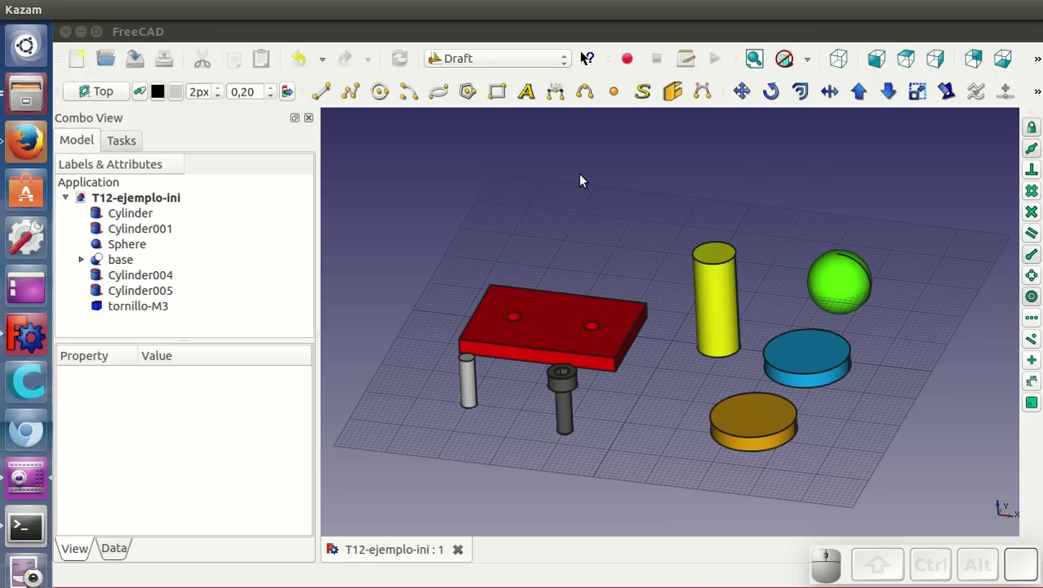
Step: Draw a Draft Line from the orange disc's top centre to the blue disc's top centre
click(323, 98)
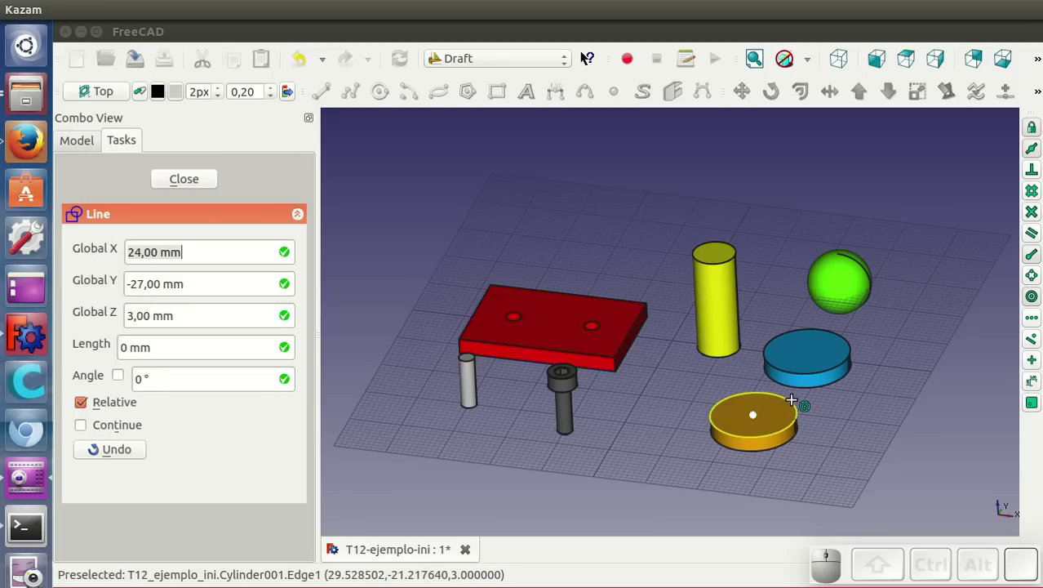
click(796, 395)
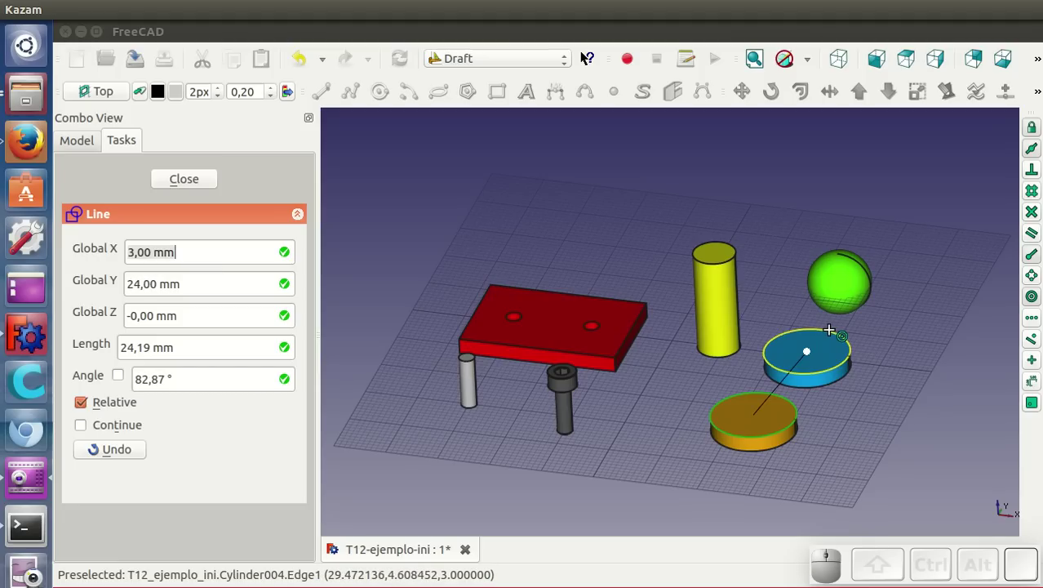
click(833, 334)
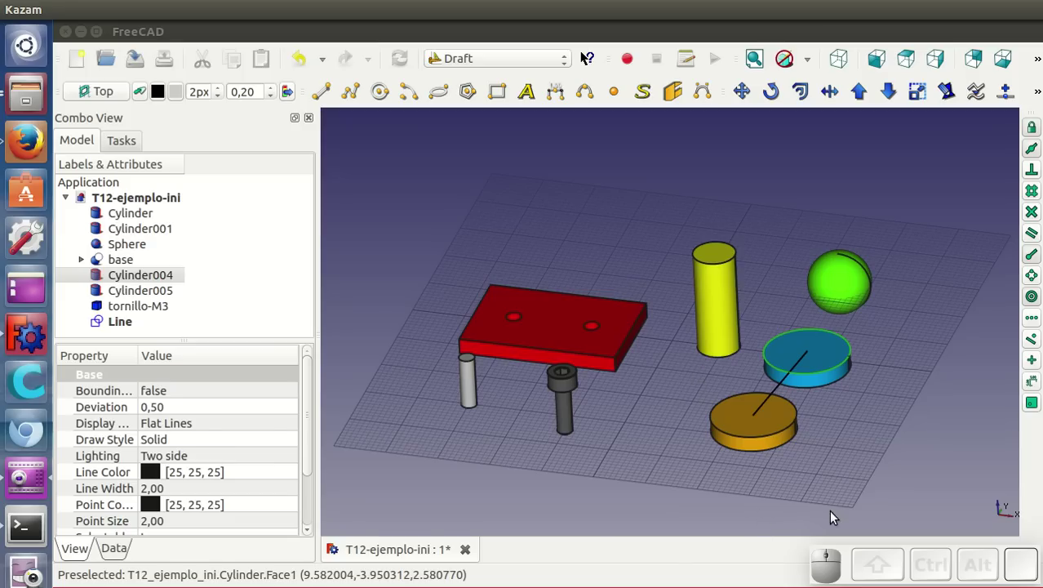
Step: Move Cylinder001 from its centre onto the yellow cylinder's bottom centre
click(776, 419)
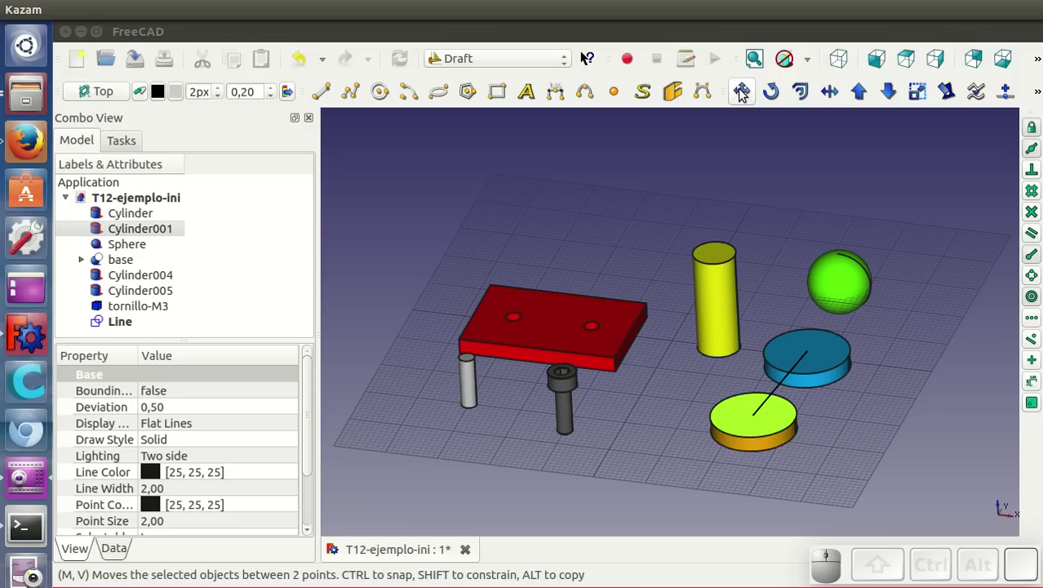
click(743, 94)
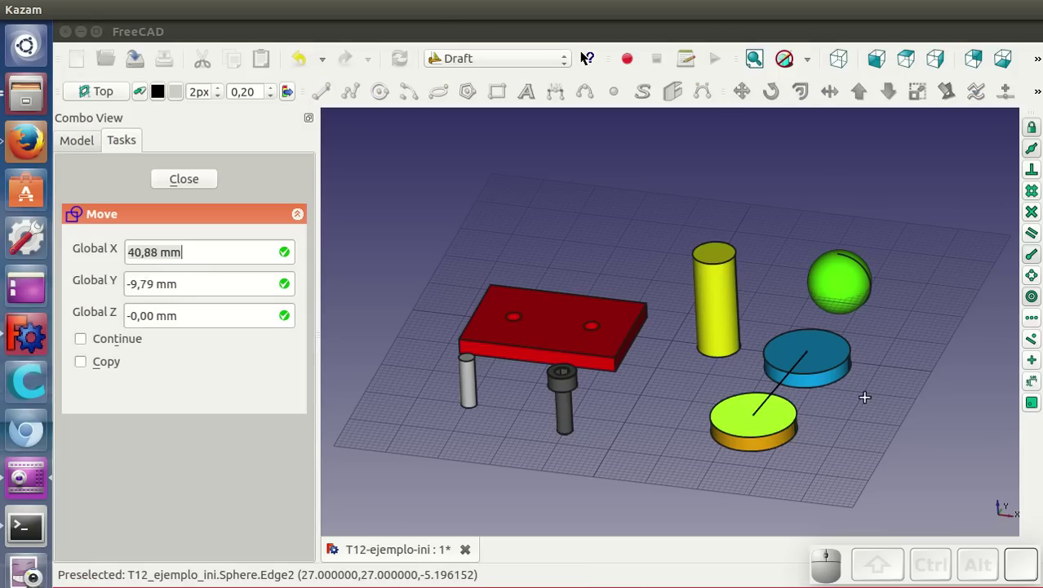
click(789, 430)
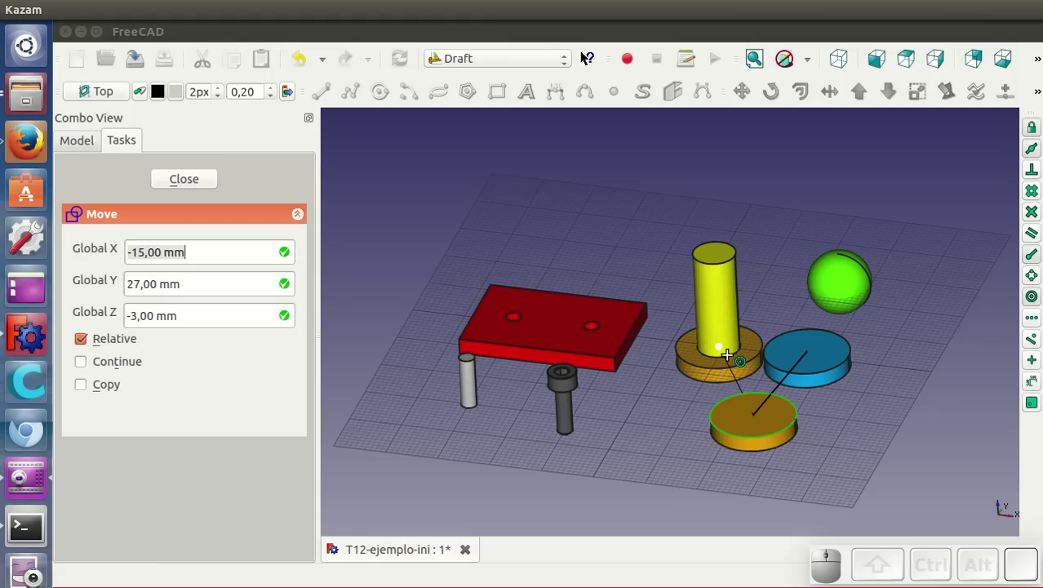
click(732, 357)
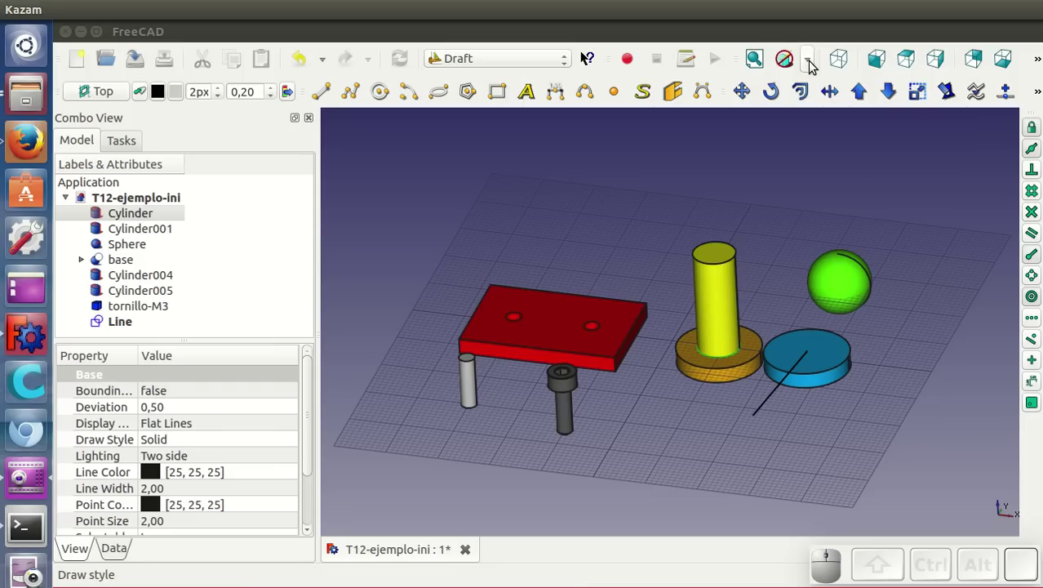
Step: Switch to Wireframe display and draw a guide line down the yellow cylinder from its top centre
click(814, 66)
click(833, 138)
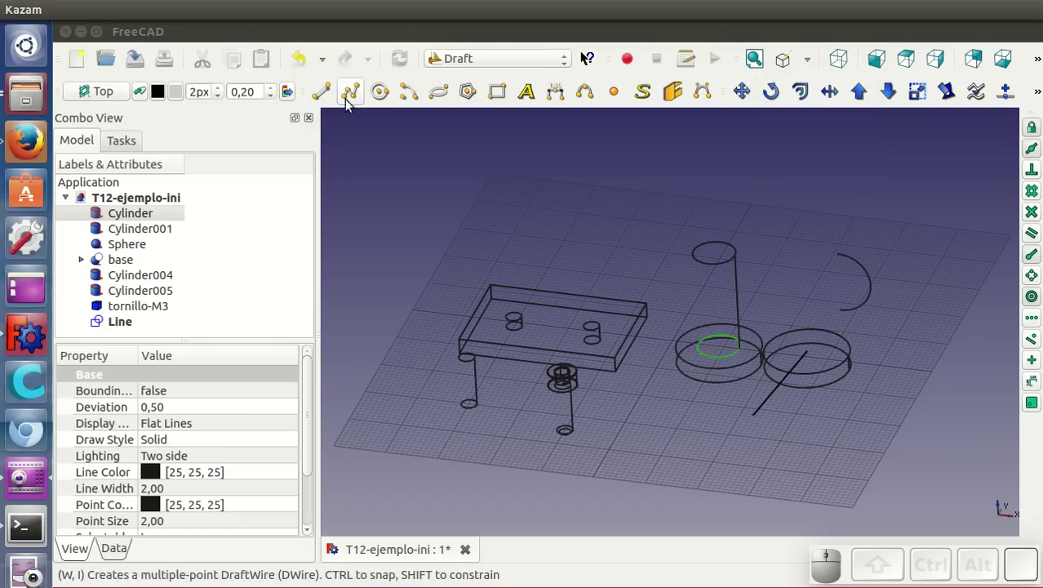
click(328, 95)
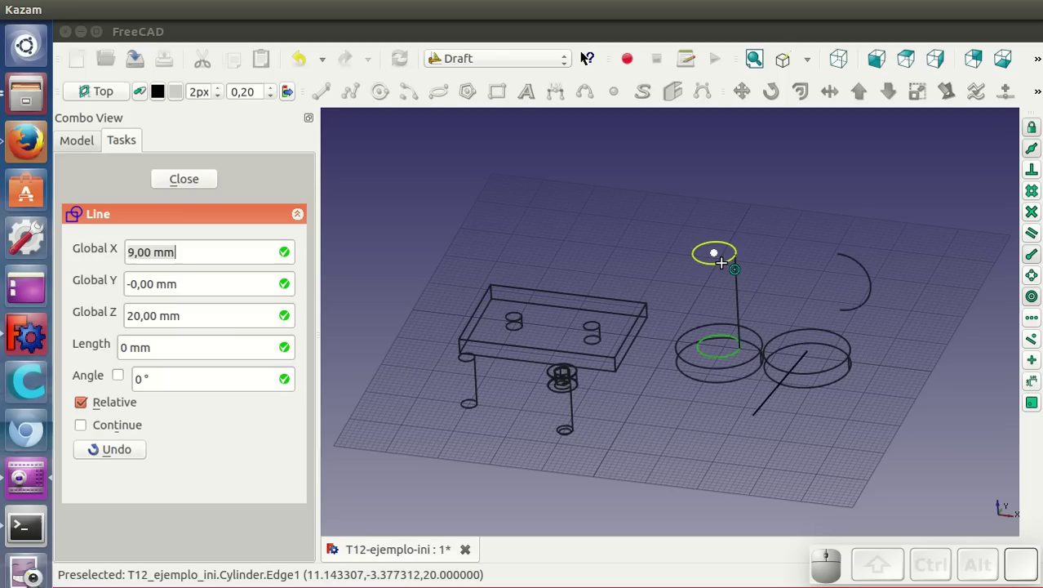
click(726, 258)
click(721, 359)
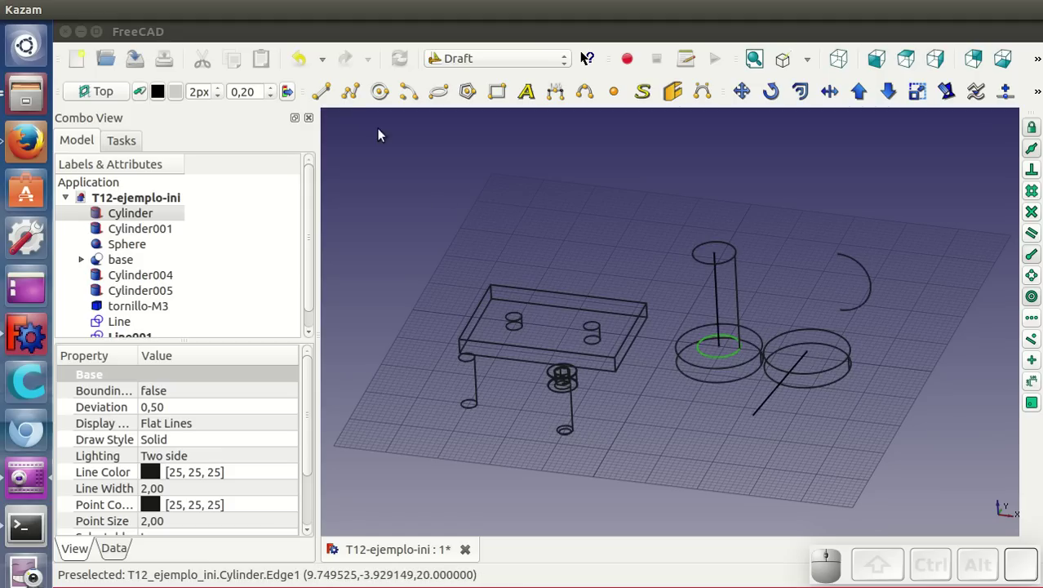
Step: Draw a line through the blue disc's thickness, then select the disc for moving
click(324, 93)
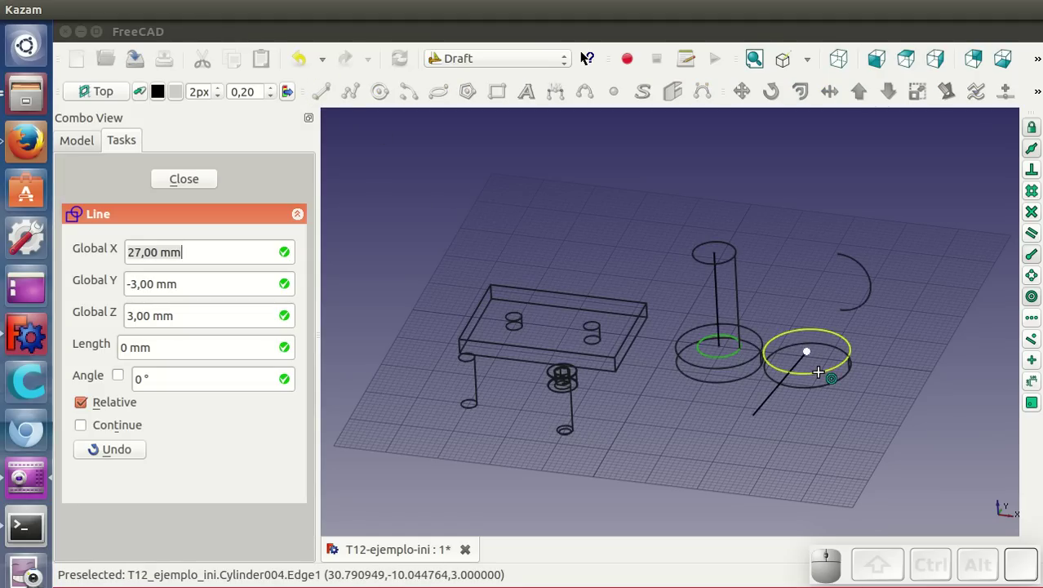
click(824, 367)
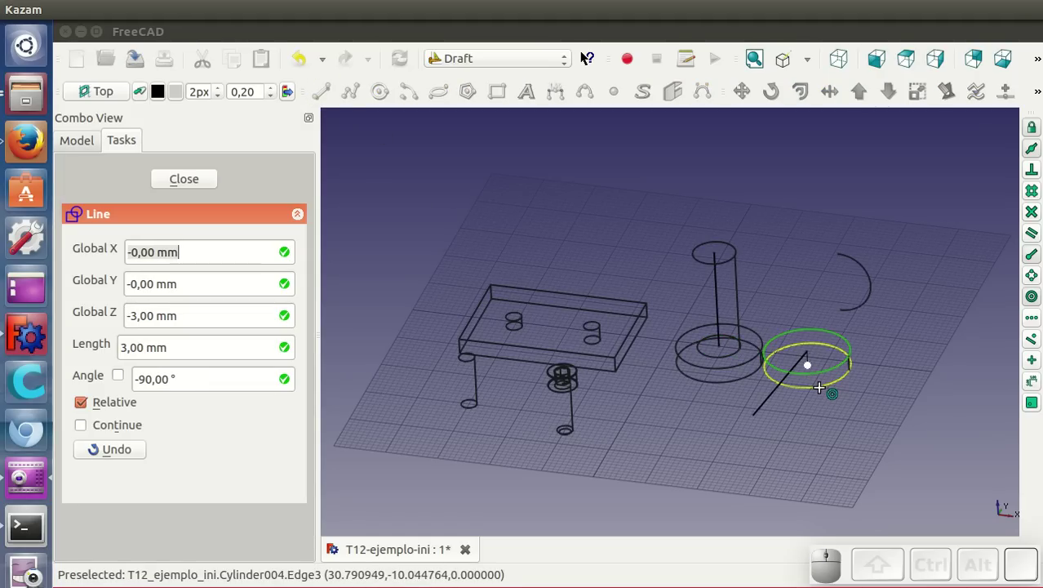
click(823, 390)
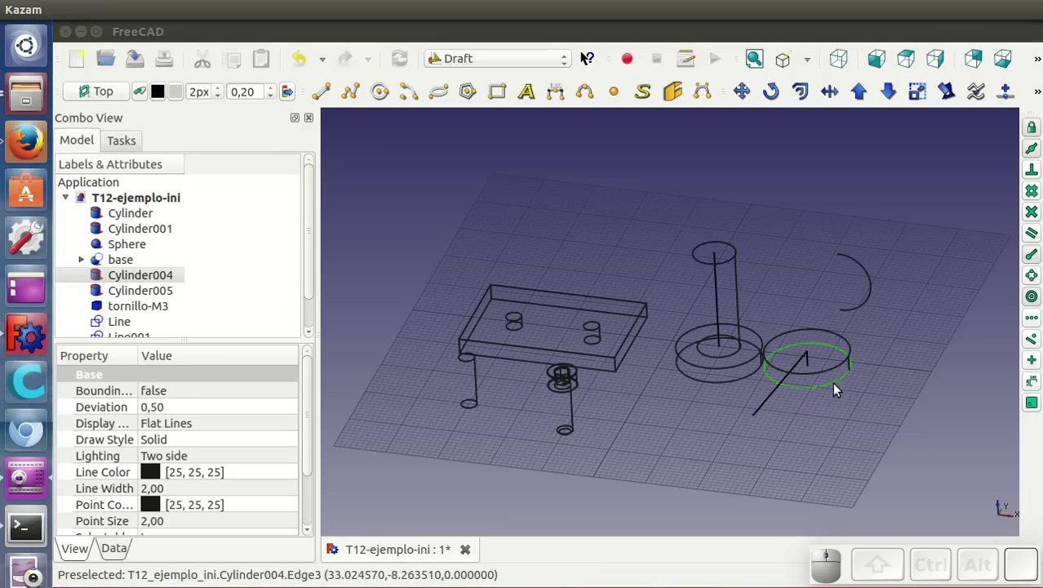
click(834, 369)
click(838, 385)
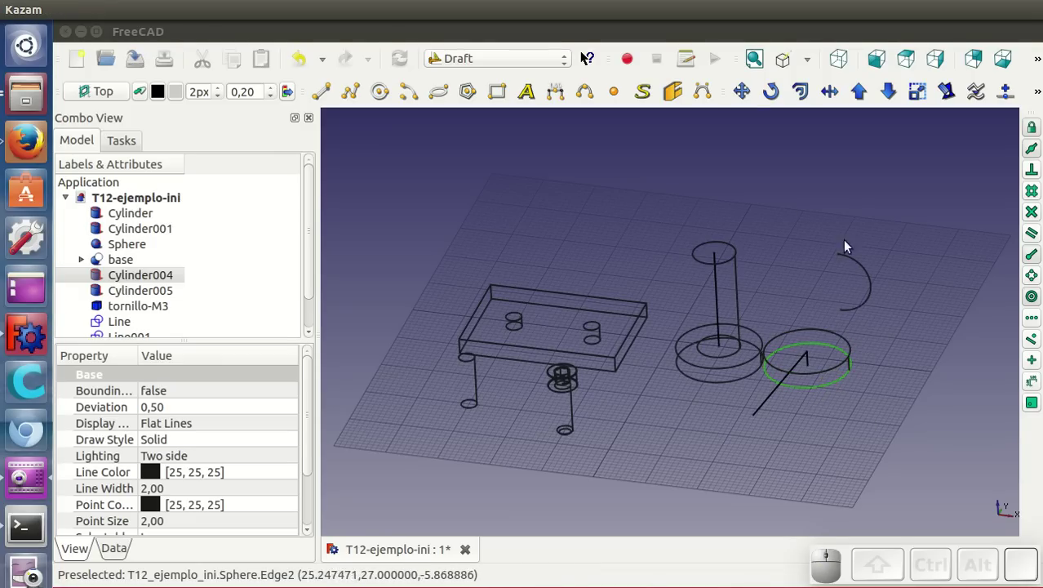
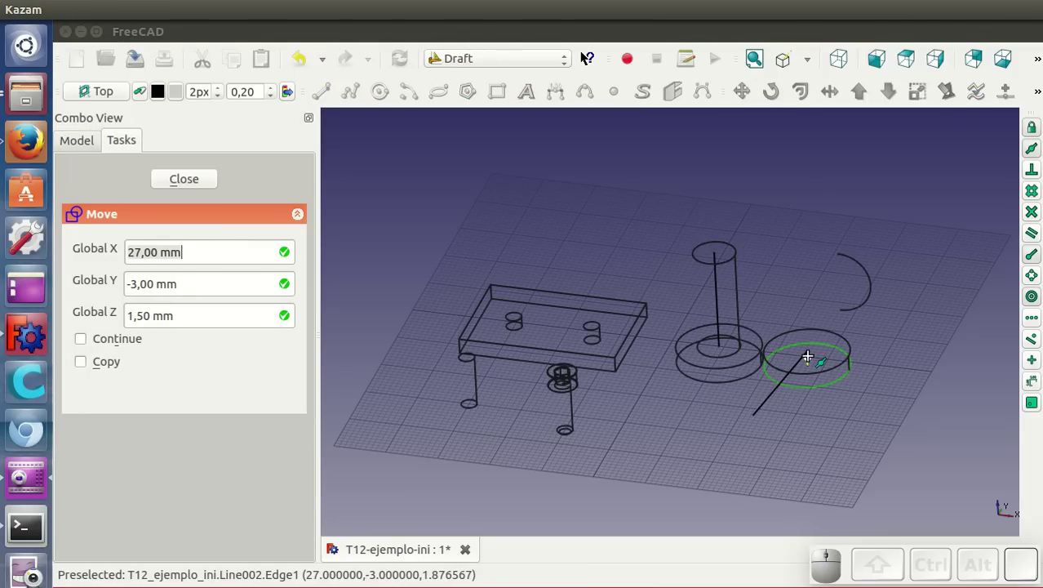
Step: Move the blue disc from its mid-thickness point onto the yellow cylinder's guide point and restore As is shading
click(812, 351)
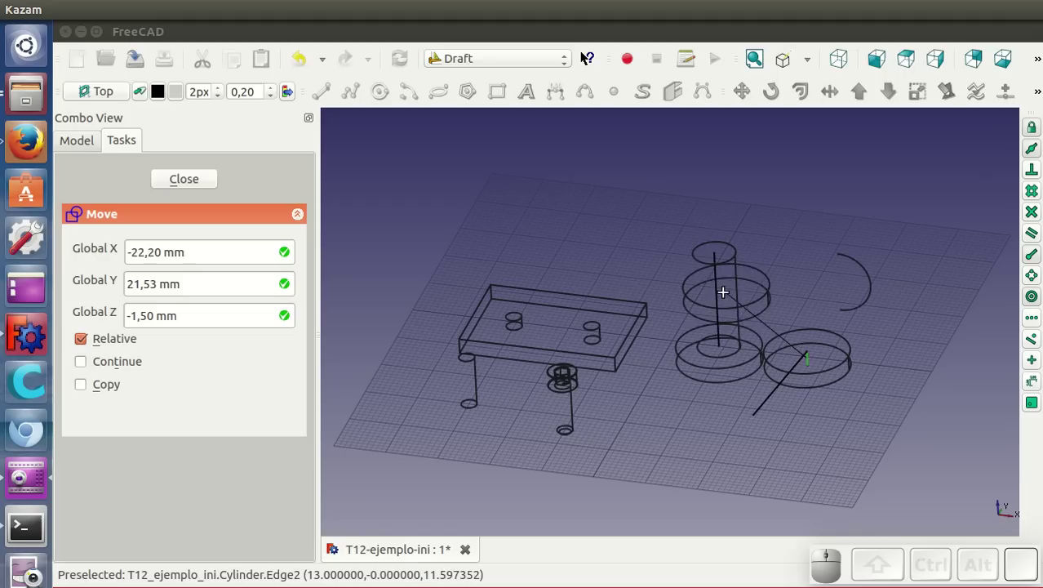
click(720, 294)
click(812, 69)
click(810, 85)
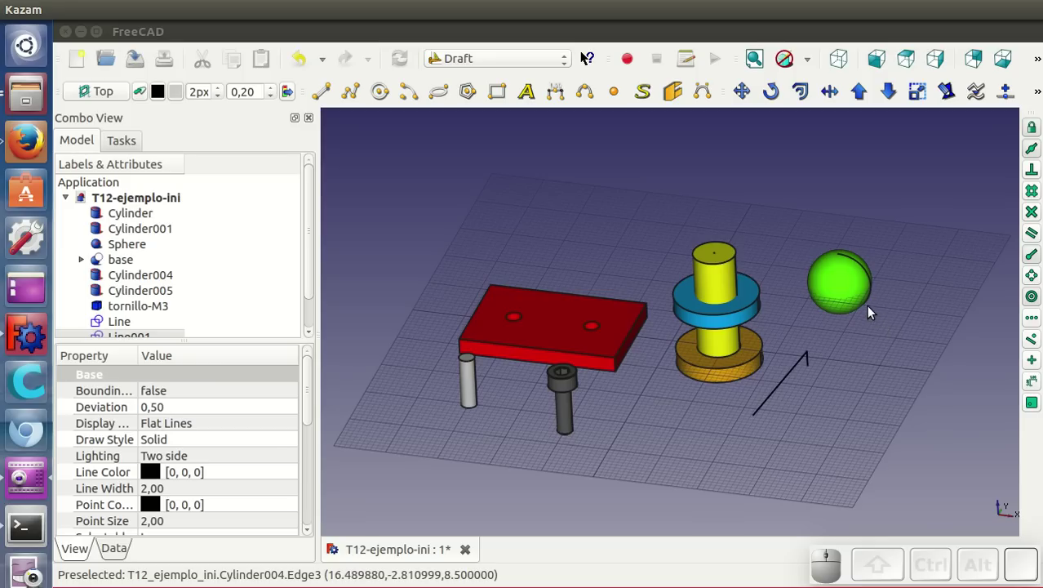
Step: Move the green Sphere from its centre onto the yellow cylinder's top centre
click(871, 276)
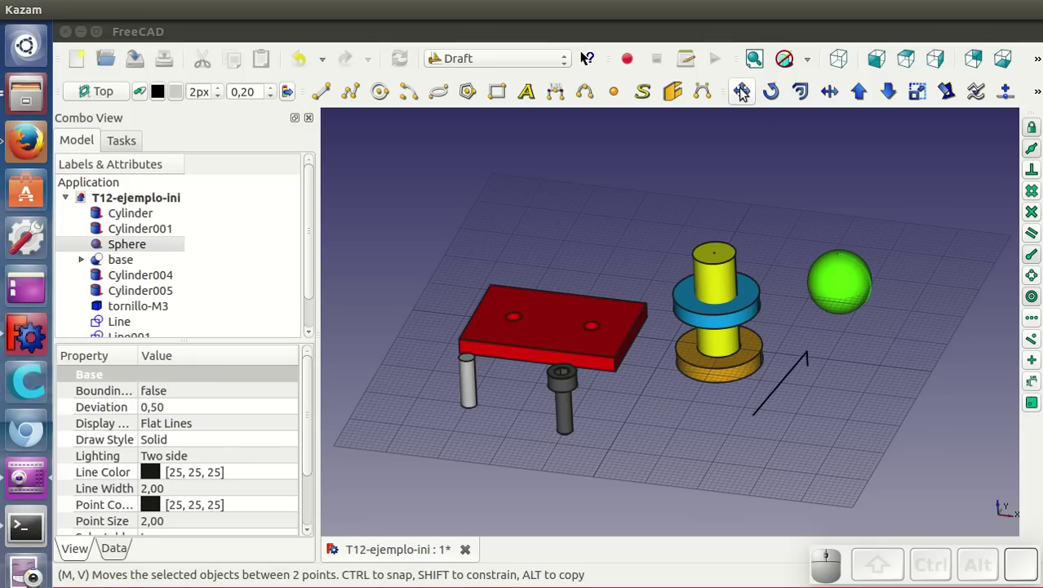
click(744, 93)
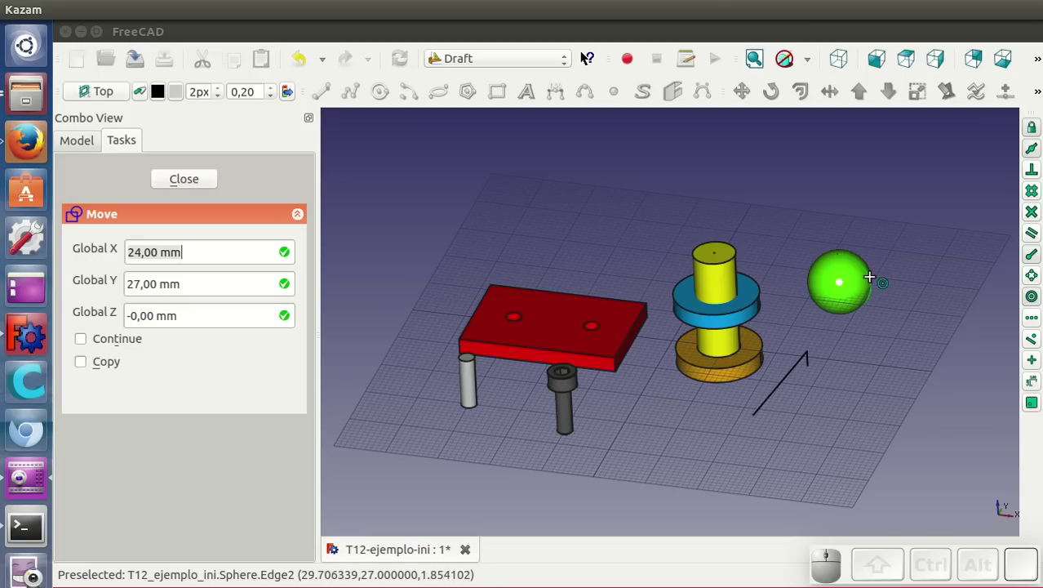
click(873, 280)
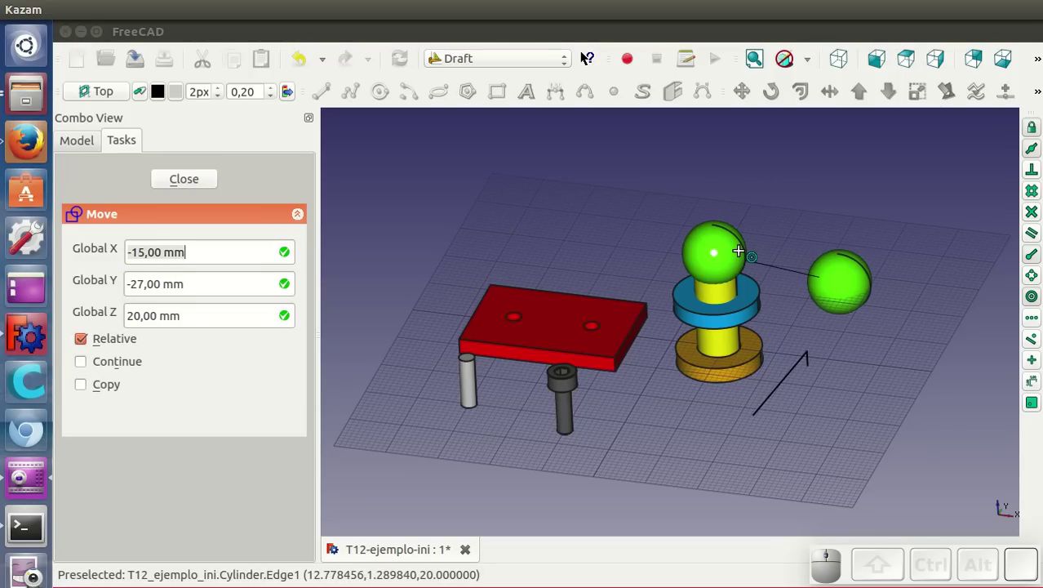
click(742, 253)
click(817, 294)
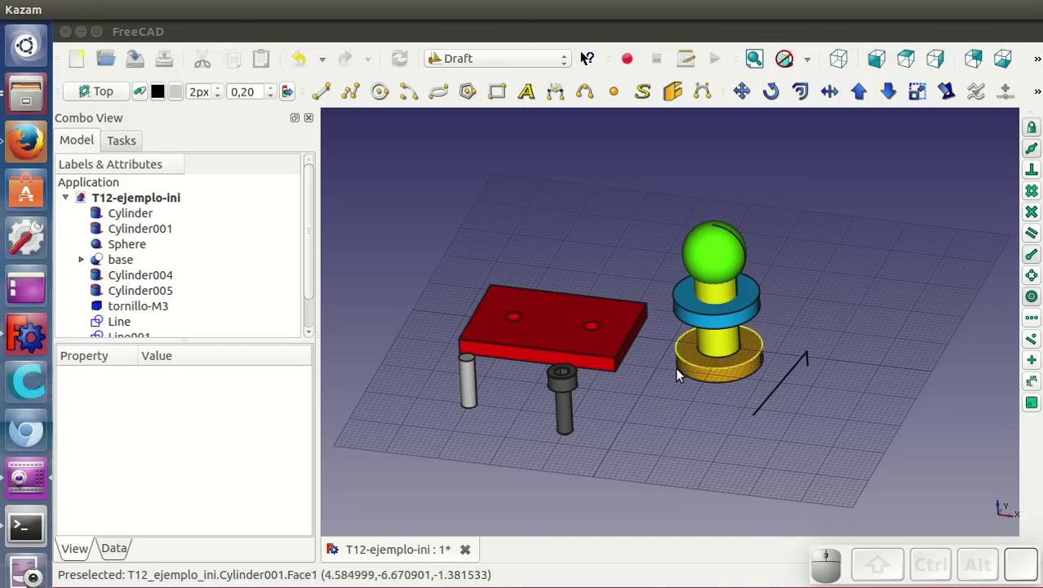
Step: In wireframe, move the grey pin by its bottom into the red base's left hole
drag(676, 406, 647, 440)
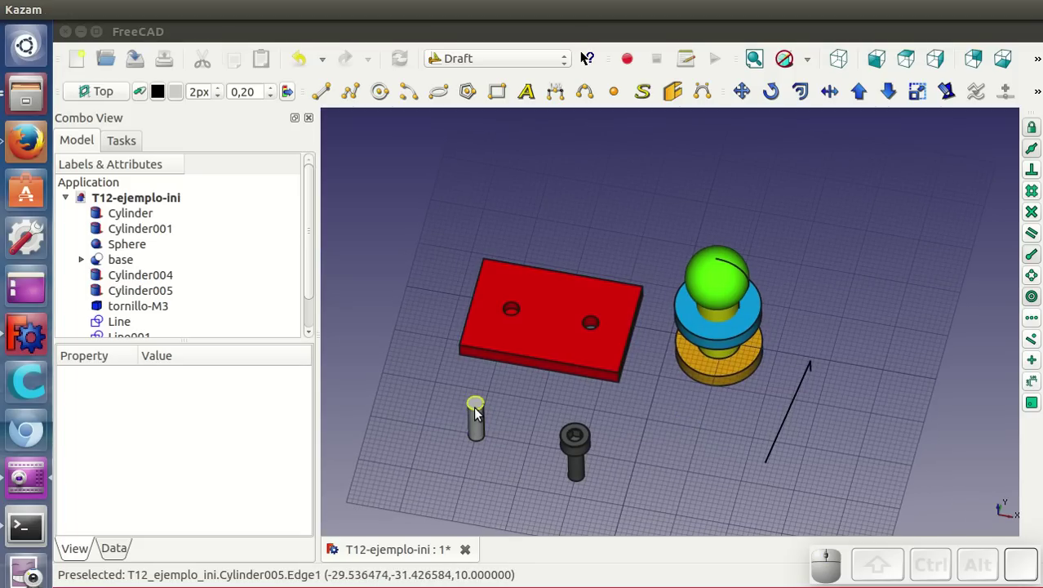
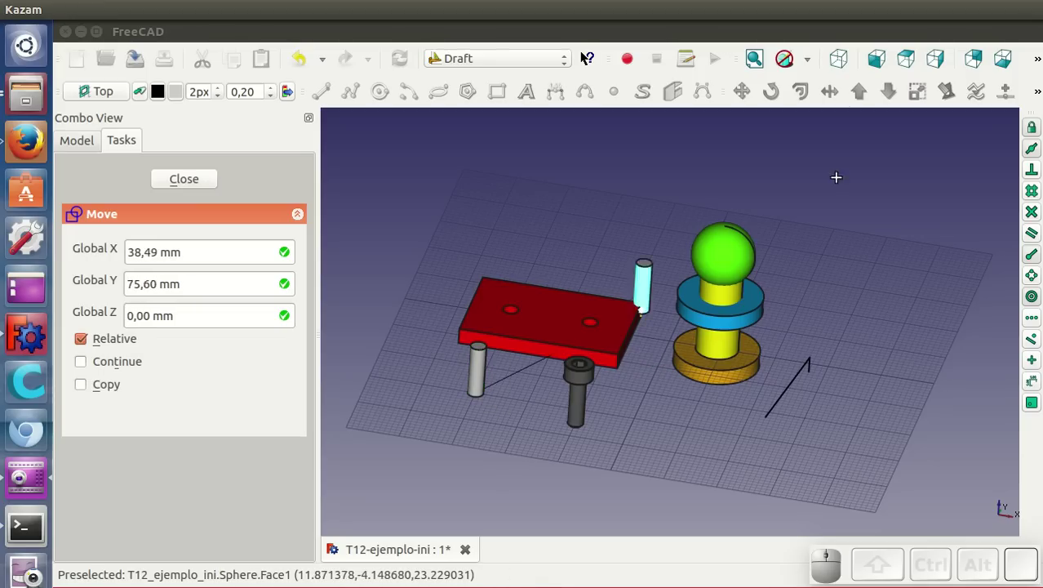
click(812, 71)
click(808, 143)
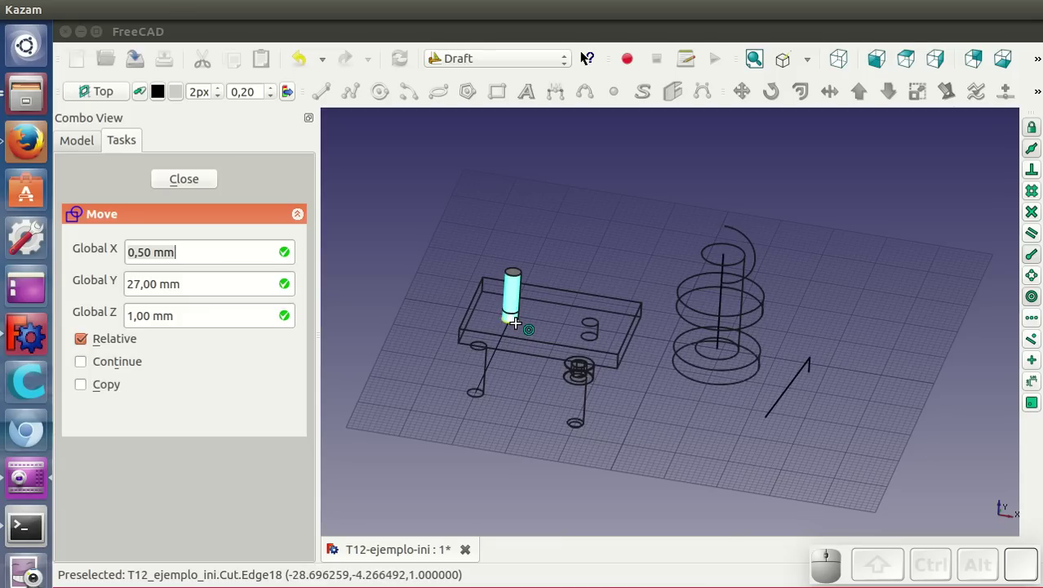
click(520, 326)
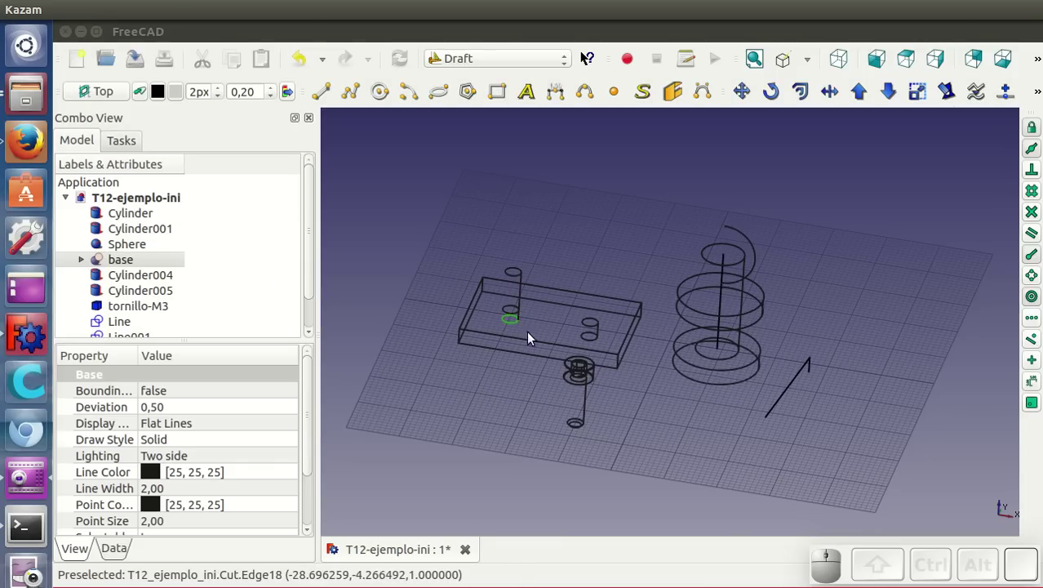
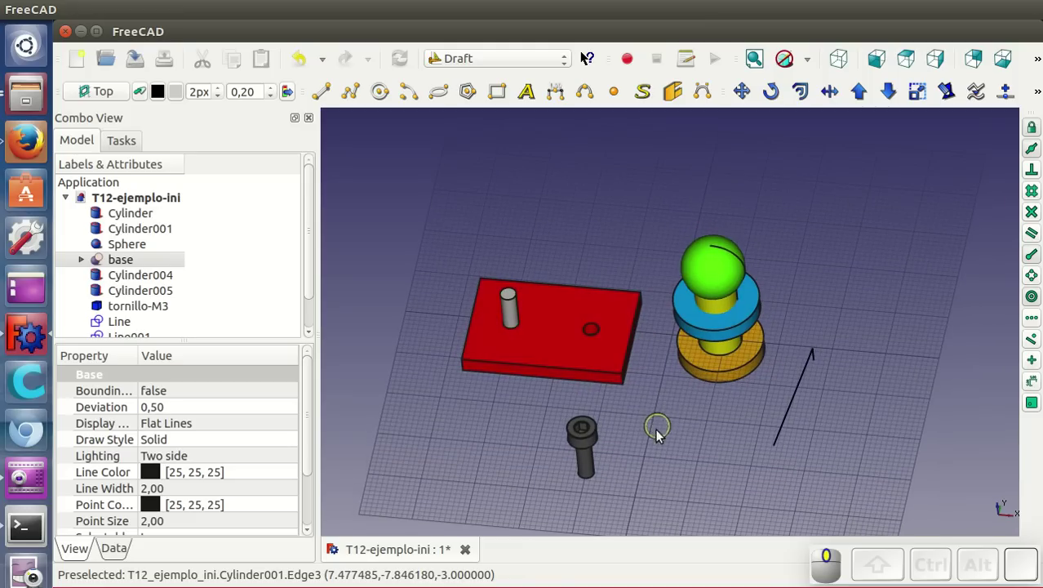
Step: Orbit the model to check the pin seated in the base
drag(633, 377, 616, 353)
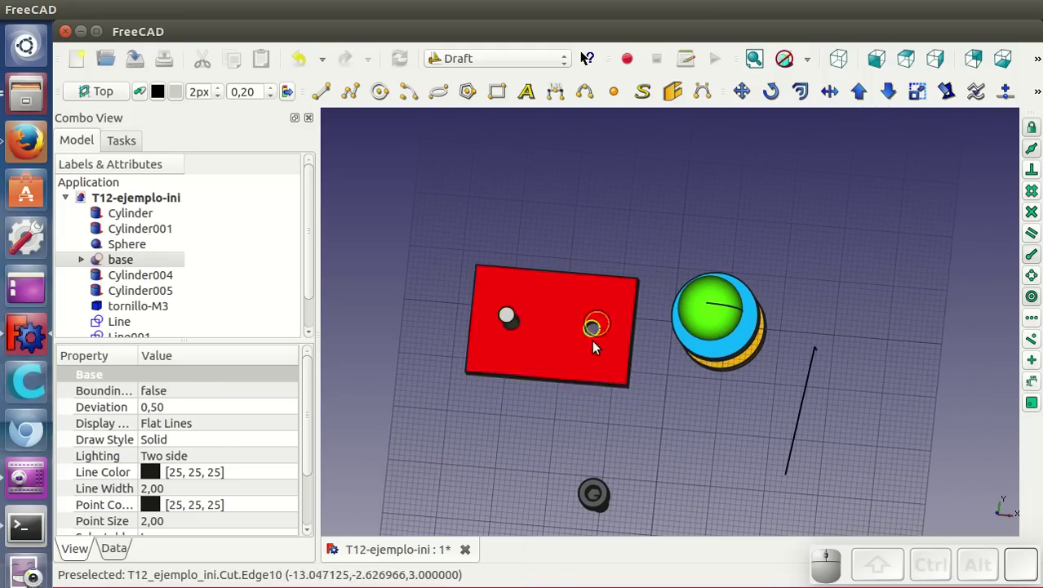
drag(606, 429, 752, 404)
drag(784, 393, 691, 401)
drag(674, 400, 652, 420)
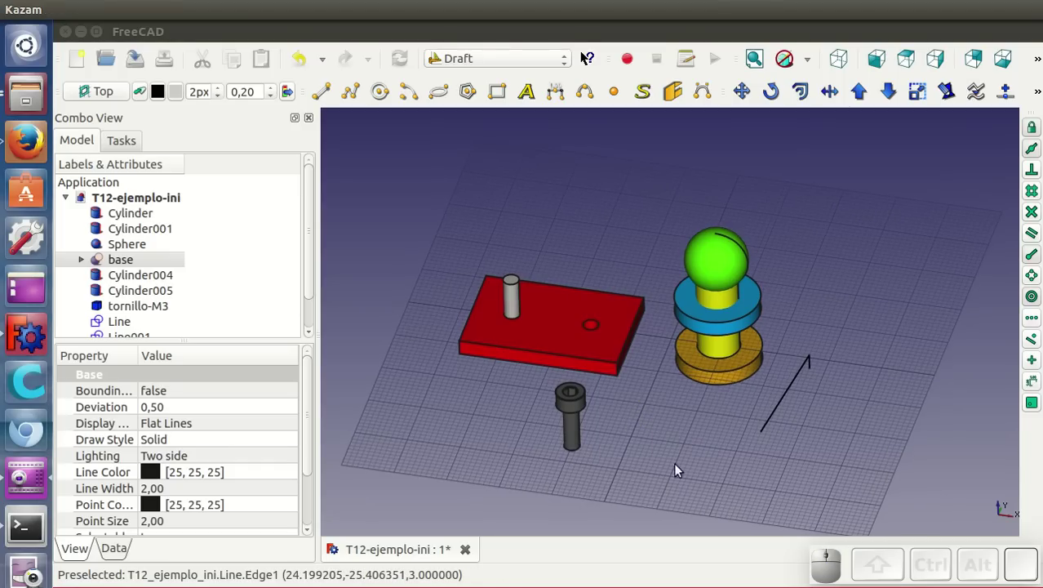
Step: Move tornillo-M3 into the red base's right-hand hole and deselect it
click(575, 436)
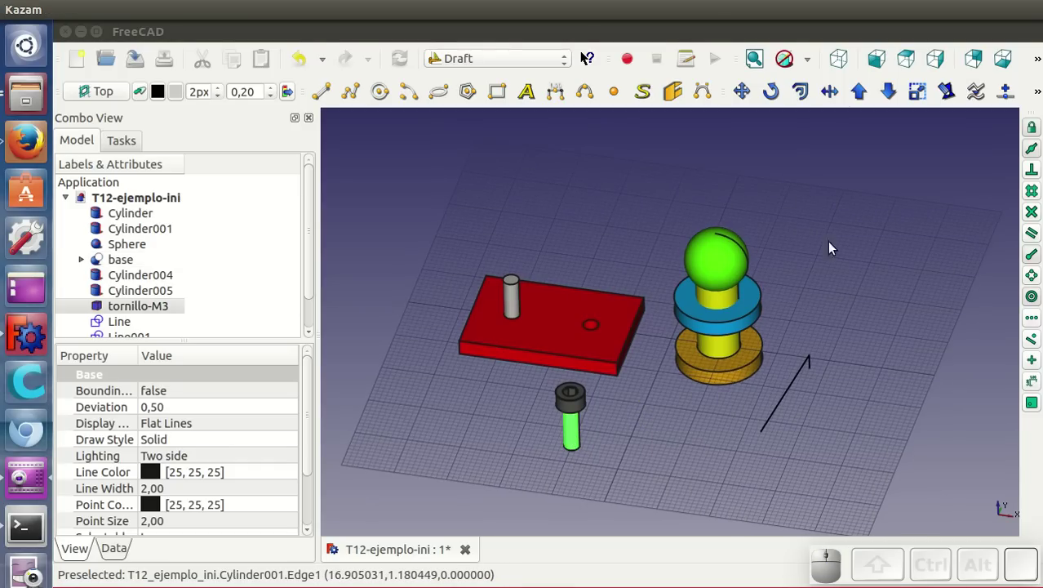
click(747, 97)
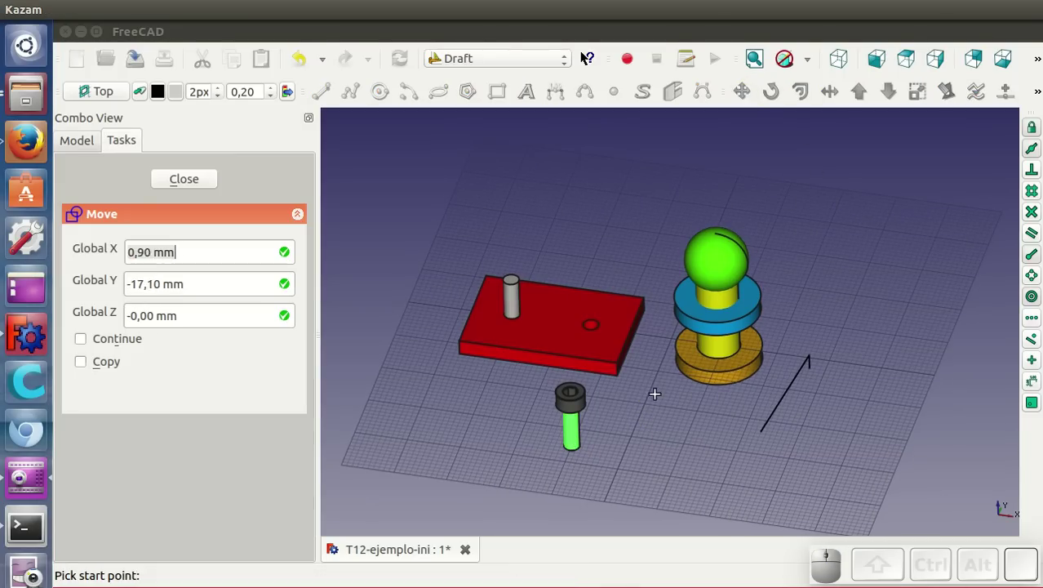
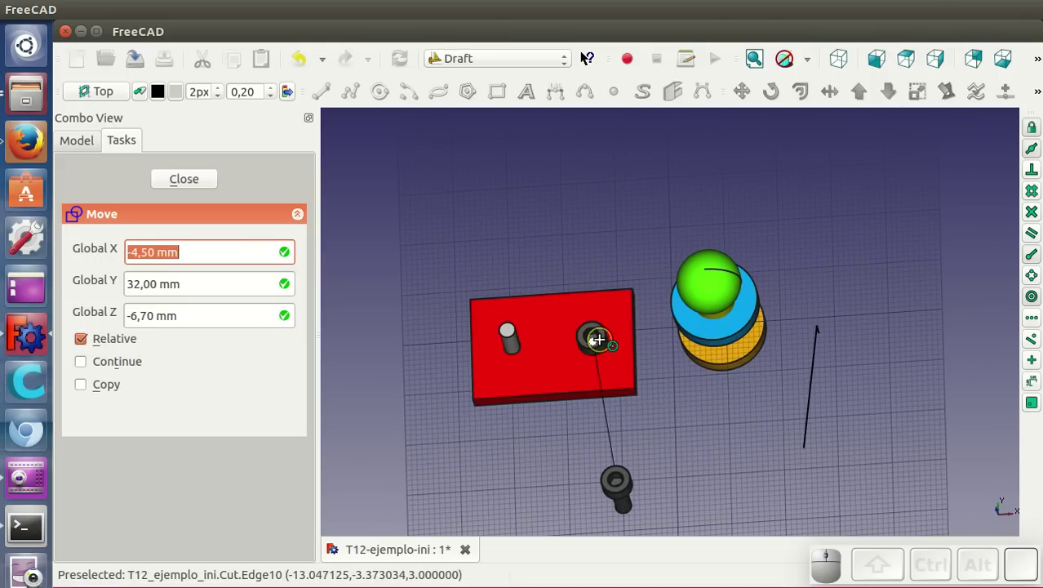
click(603, 346)
click(599, 462)
Step: Orbit the model to view the screw tip beneath the base
drag(637, 466, 701, 384)
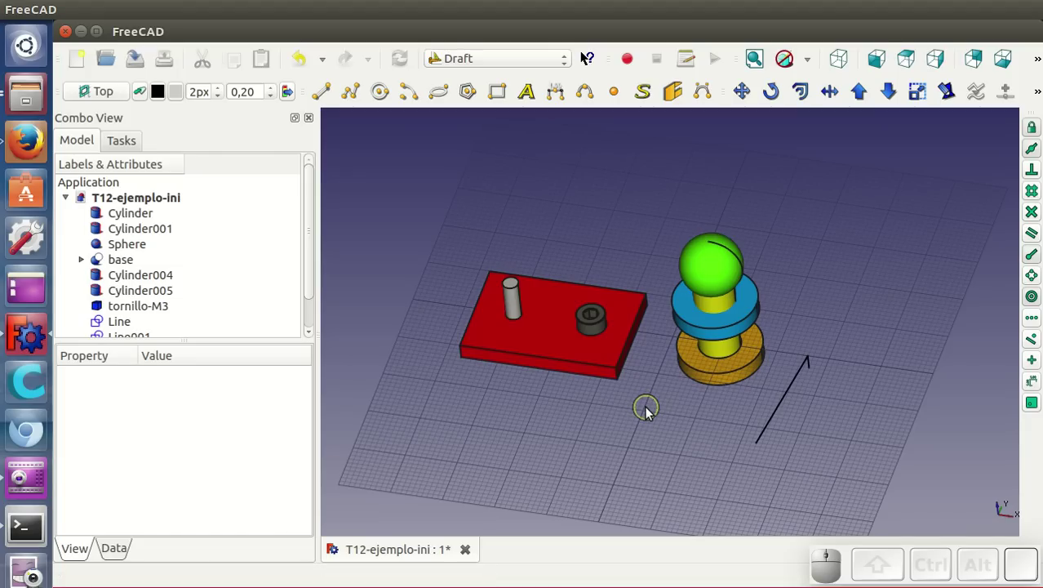
drag(649, 415, 866, 409)
drag(874, 386, 901, 374)
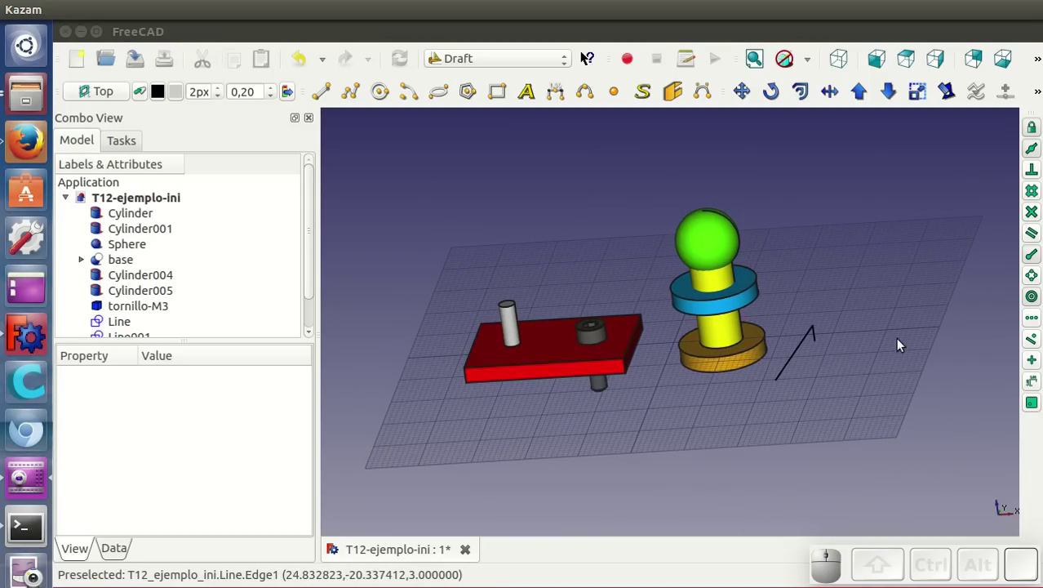
drag(874, 386, 872, 402)
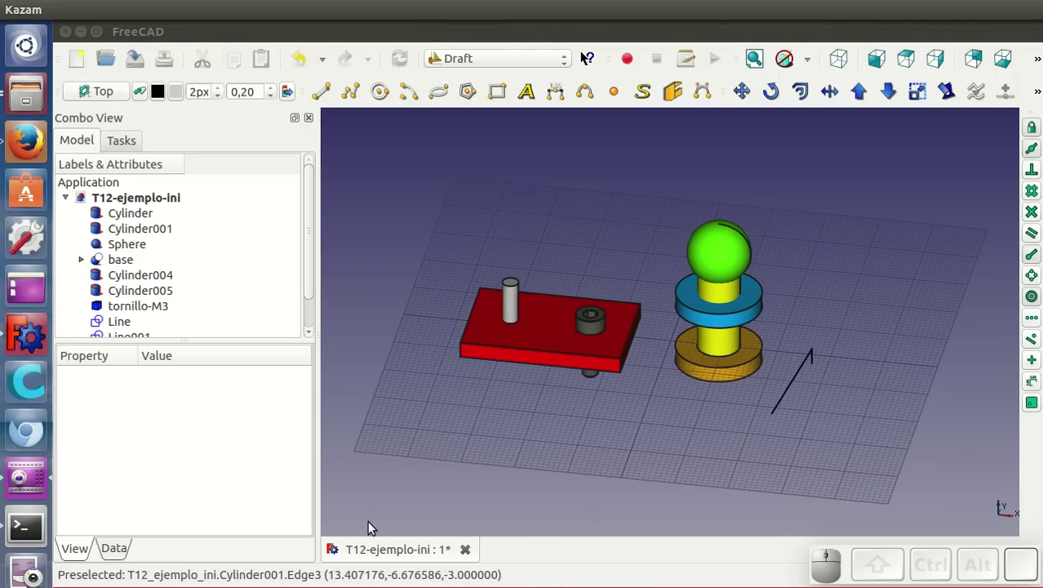
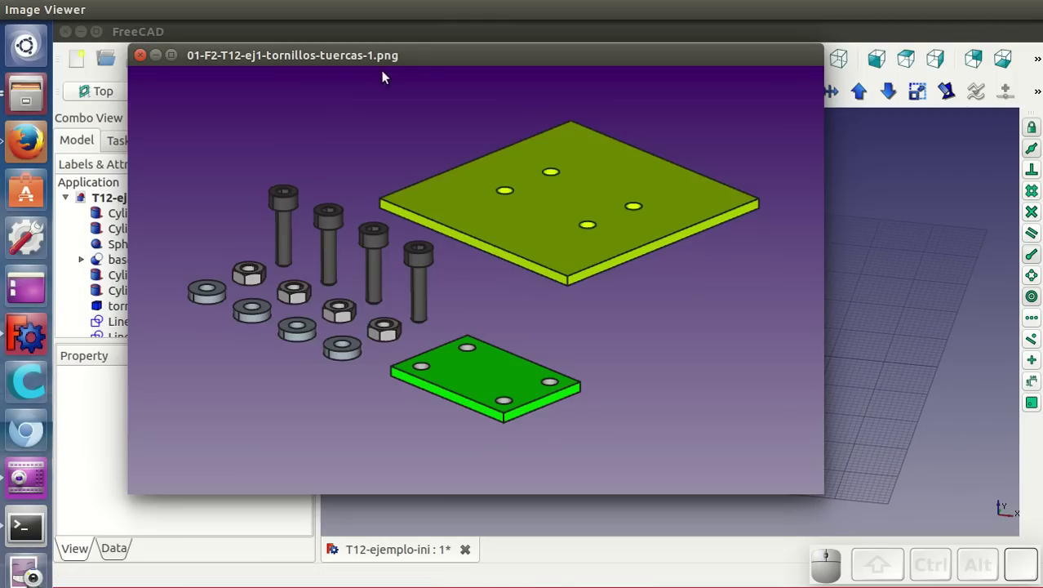
Step: Step through tornillos-tuercas images 1–3 and back to the assembled plates image
click(428, 58)
click(427, 58)
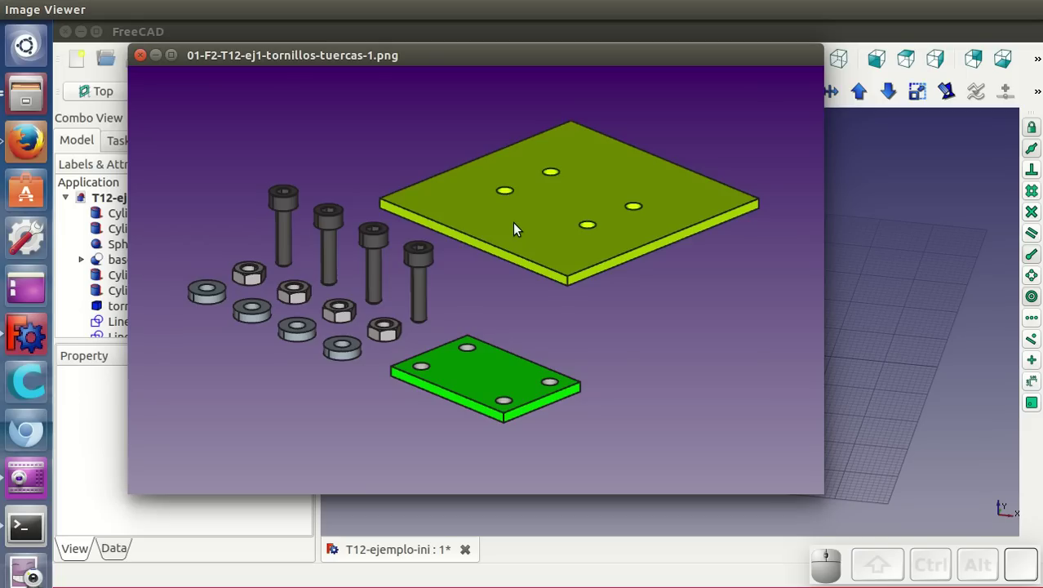
key(Right)
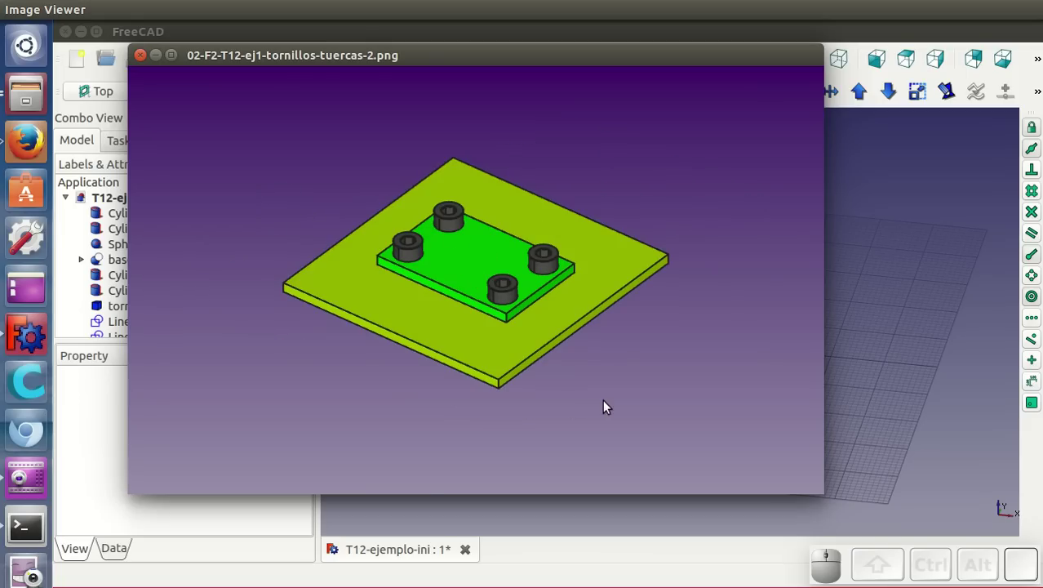
key(Right)
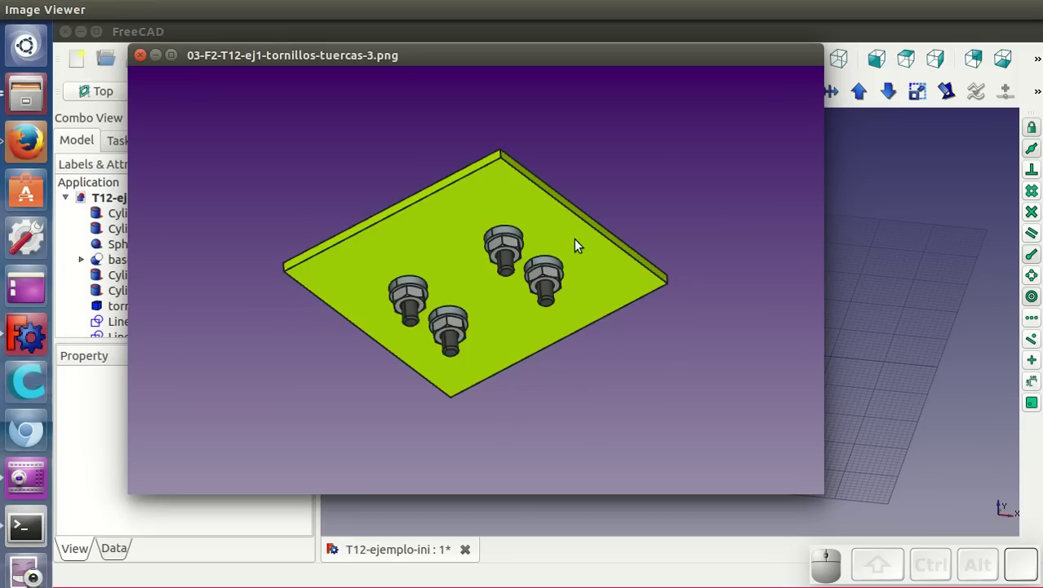
key(Left)
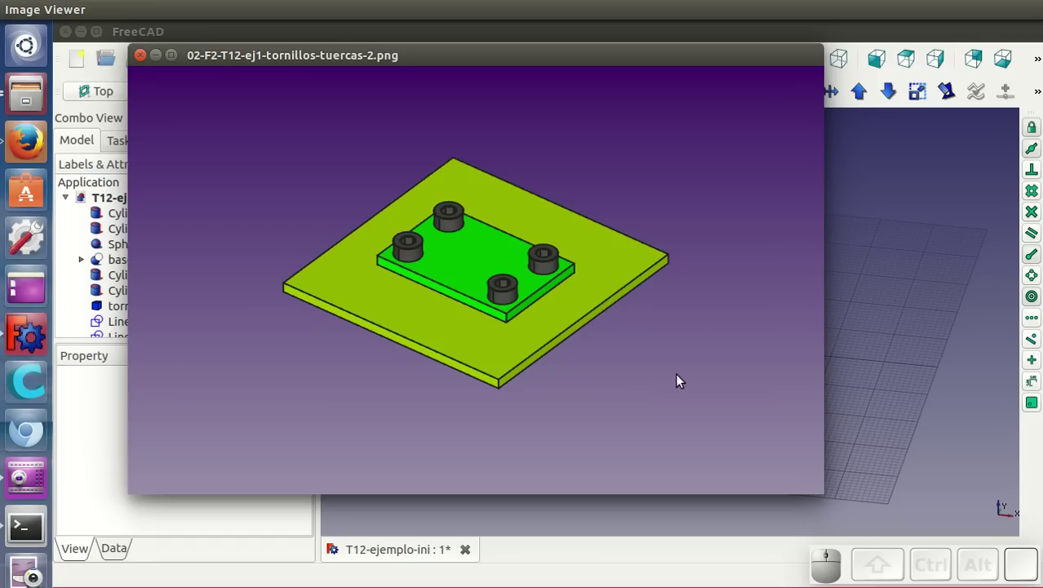
Step: View molecula-2 and the dimensioned molecula-1 parts, then advance to hanoi-1
key(Right)
key(Right)
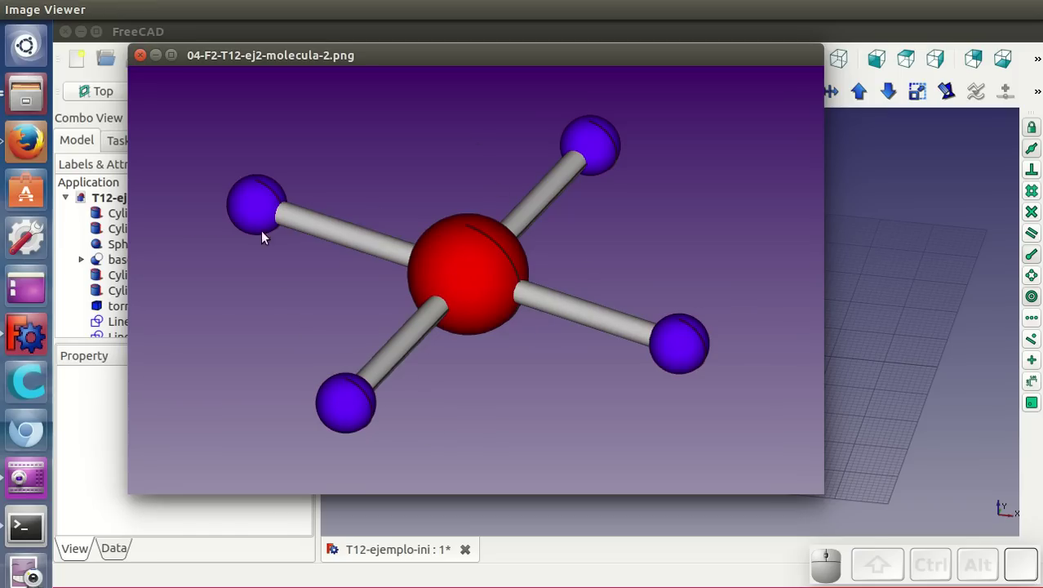
key(Right)
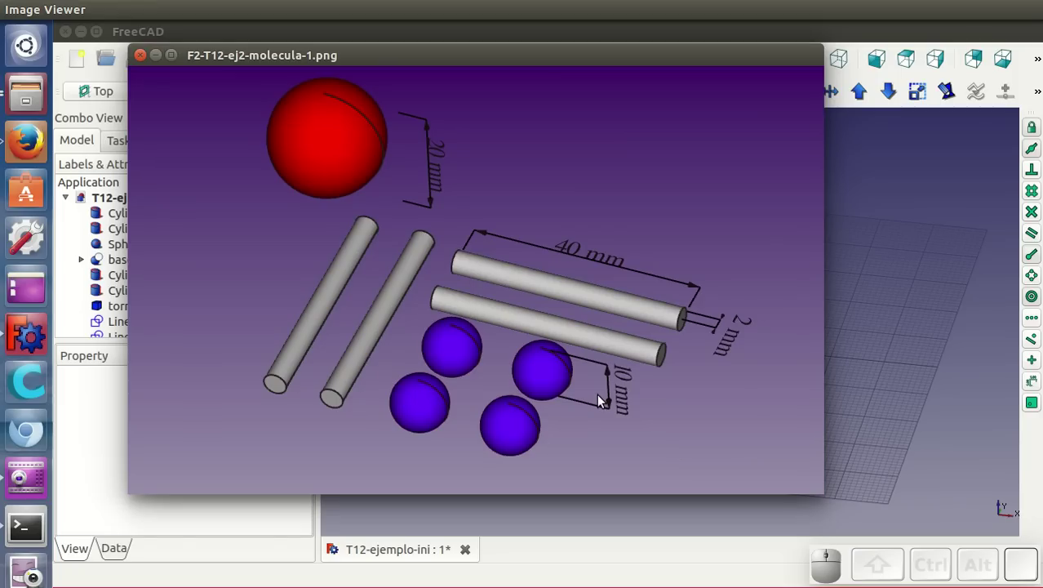
key(Left)
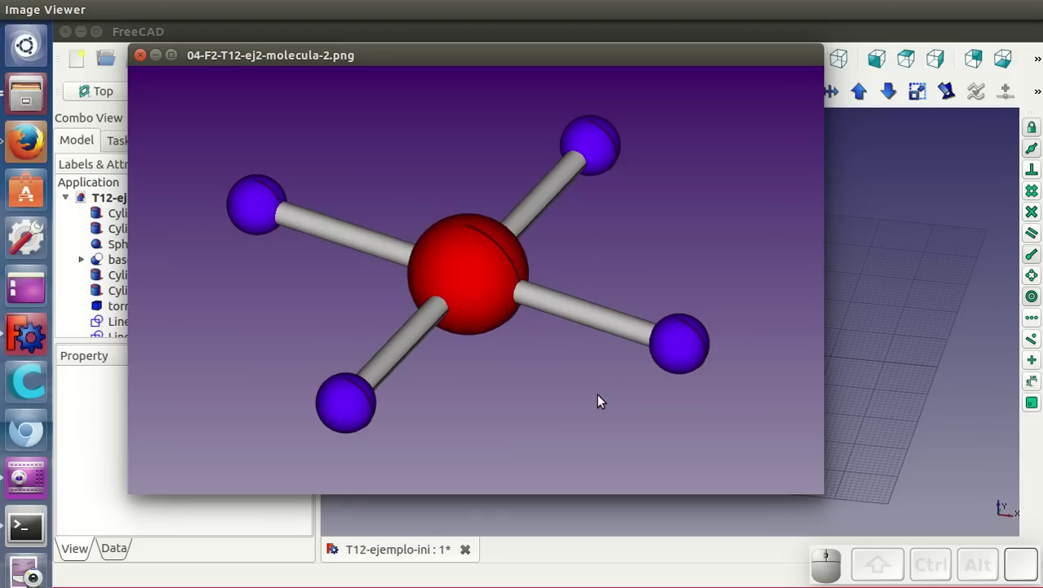
key(Right)
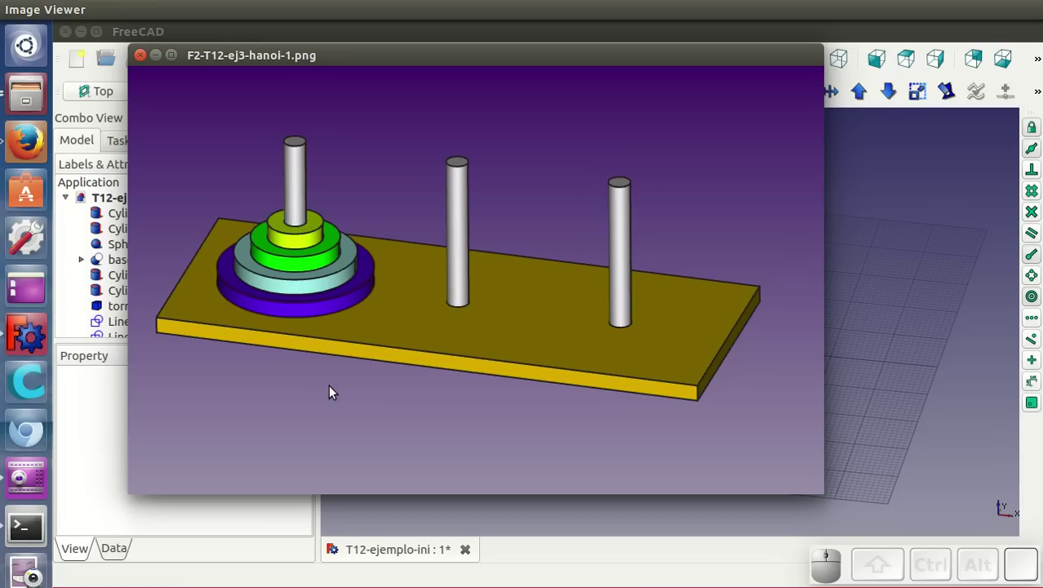
Step: Advance to hanoi-2, the dimensioned Tower of Hanoi parts image
key(Right)
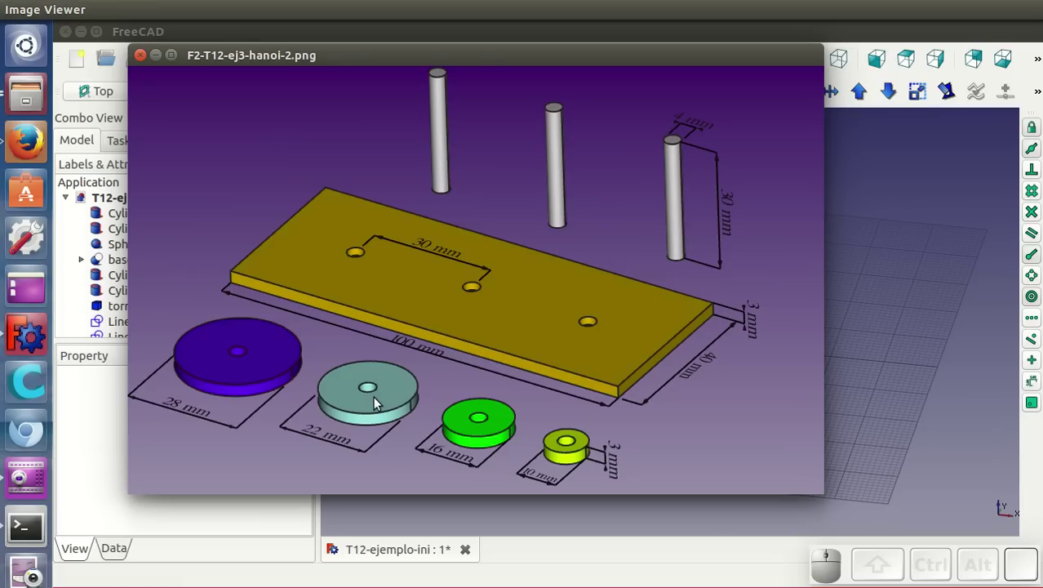